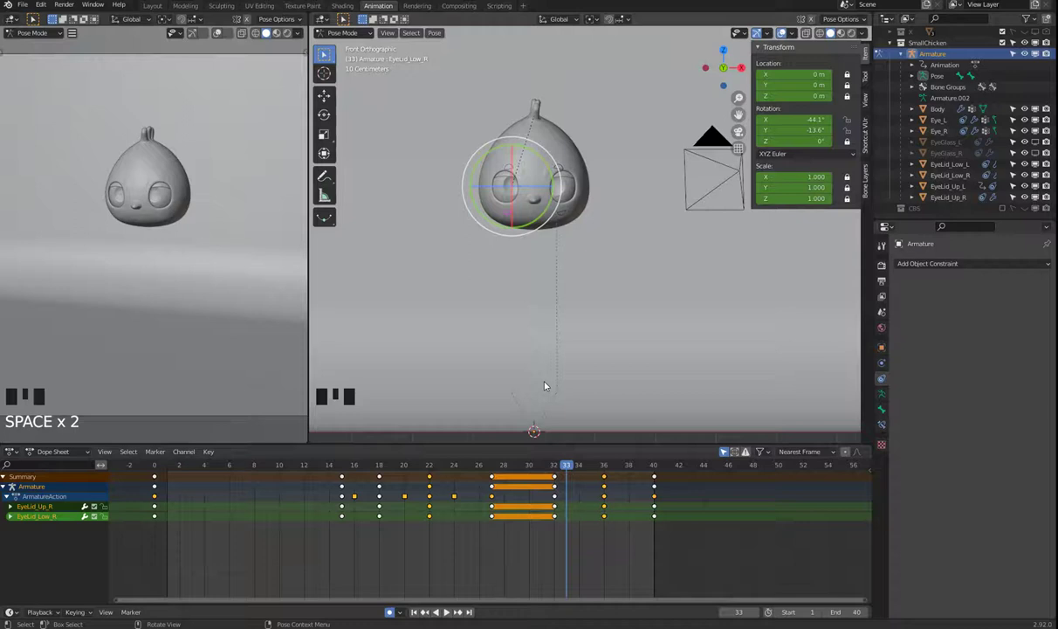
Scrub the Dope Sheet playhead from frame 33 back to frame 18 to review the eyelid pose
drag(339, 464, 510, 452)
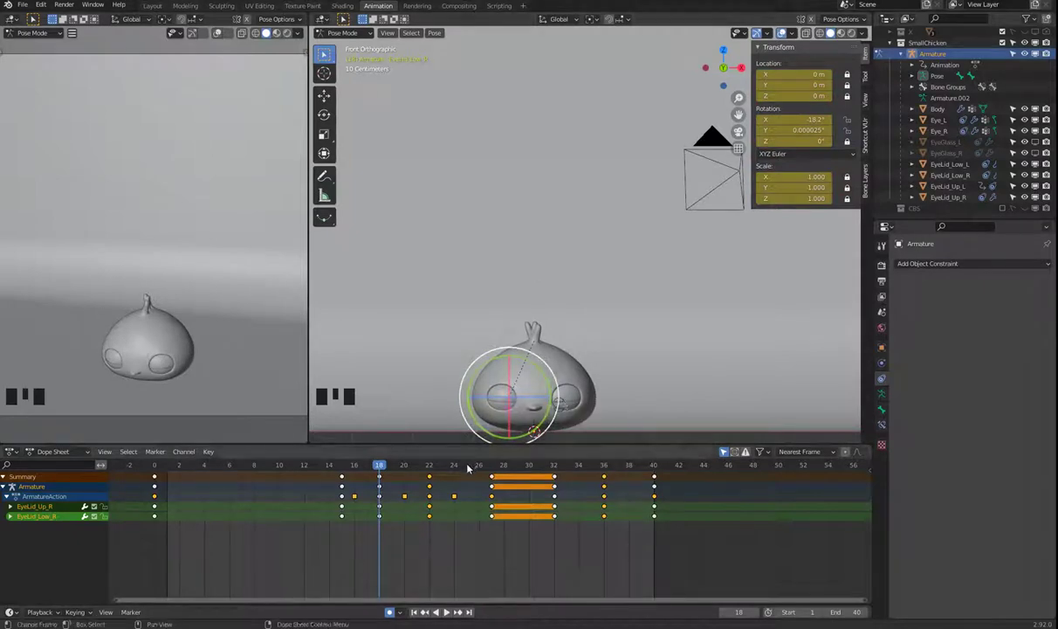
In the Bone Layers panel, hide the EyeLid layer and reveal the TGT layer
click(871, 183)
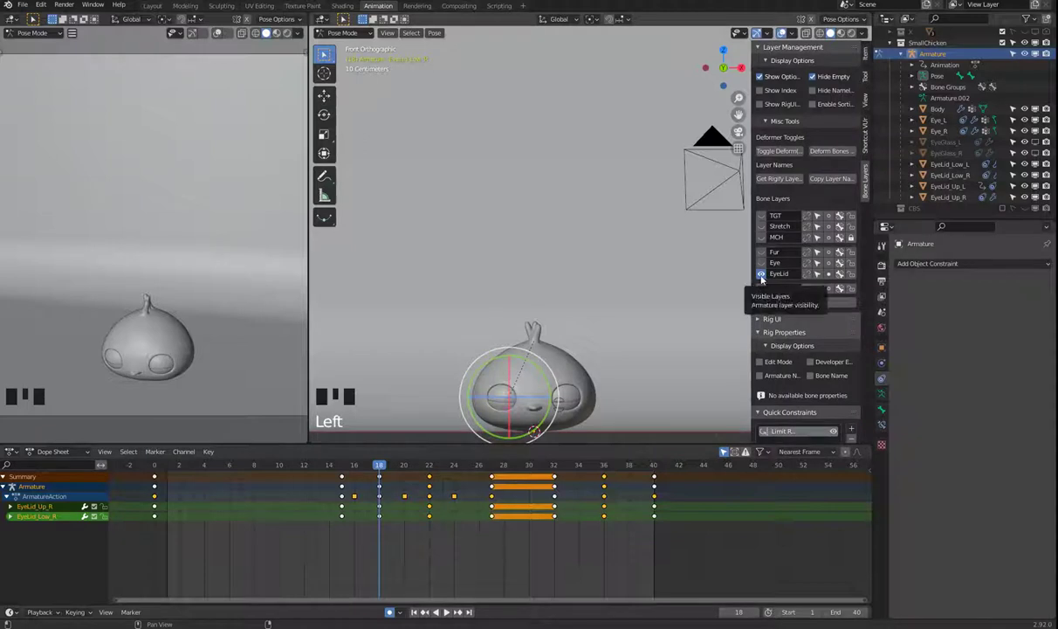
click(764, 276)
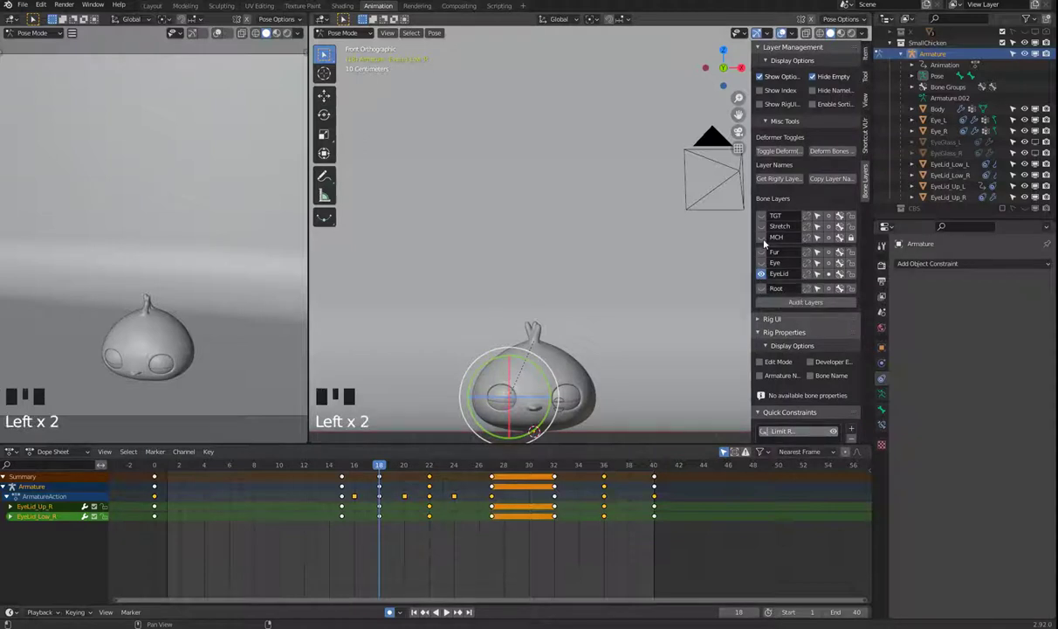
click(764, 213)
drag(573, 372, 546, 261)
Select both brow controls and frame the whole chick in the viewport at frame 0
click(492, 289)
click(439, 289)
drag(164, 467, 475, 209)
drag(576, 255, 544, 221)
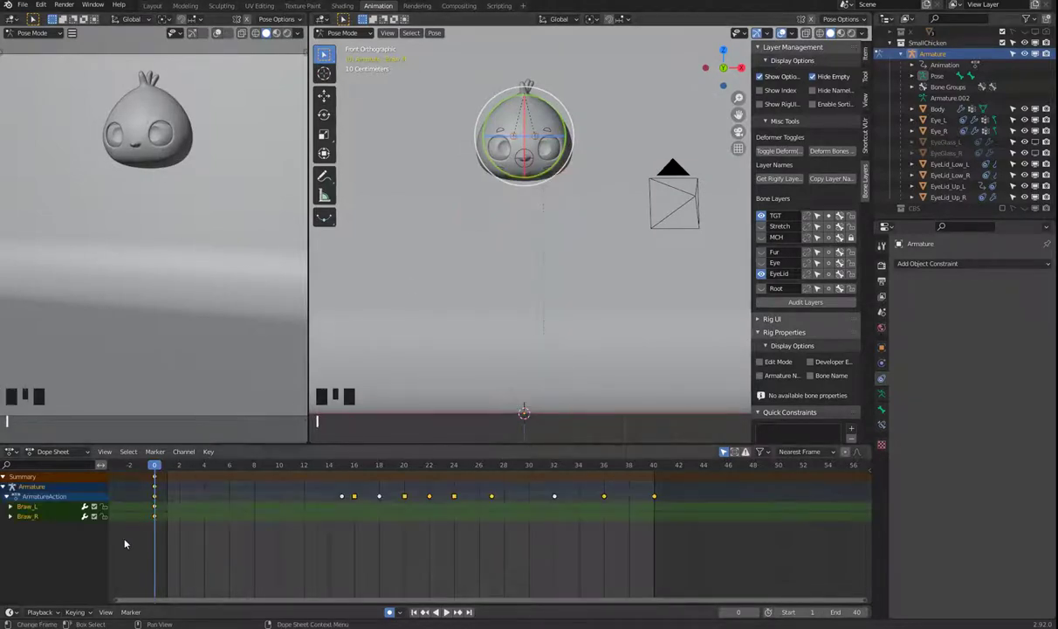
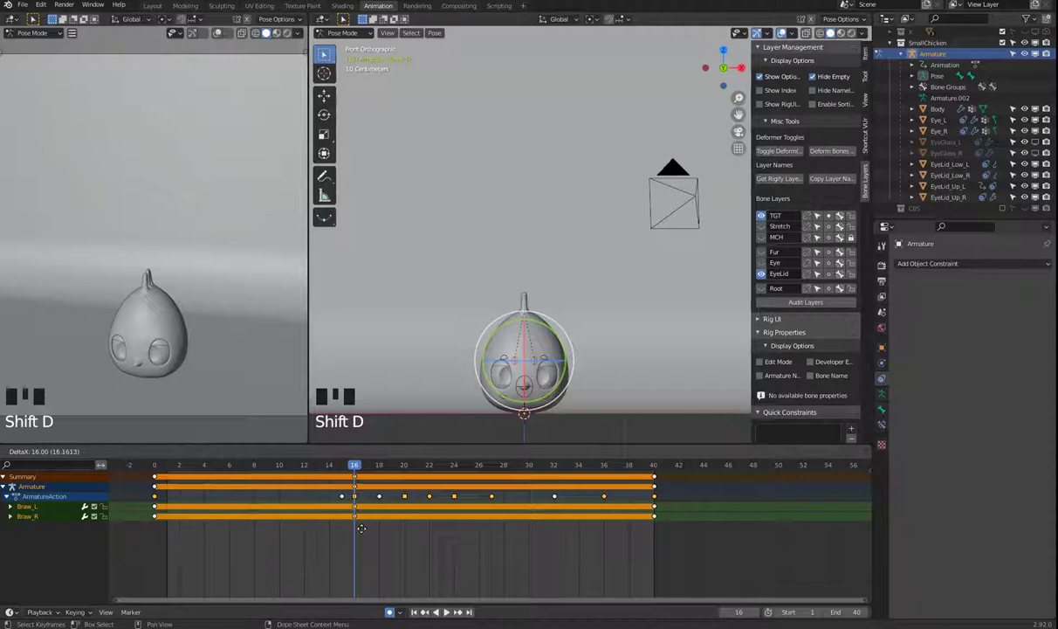
Key the brow controls at frames 16 and 24, then zoom onto the chick's face at frame 20
key(shift+d)
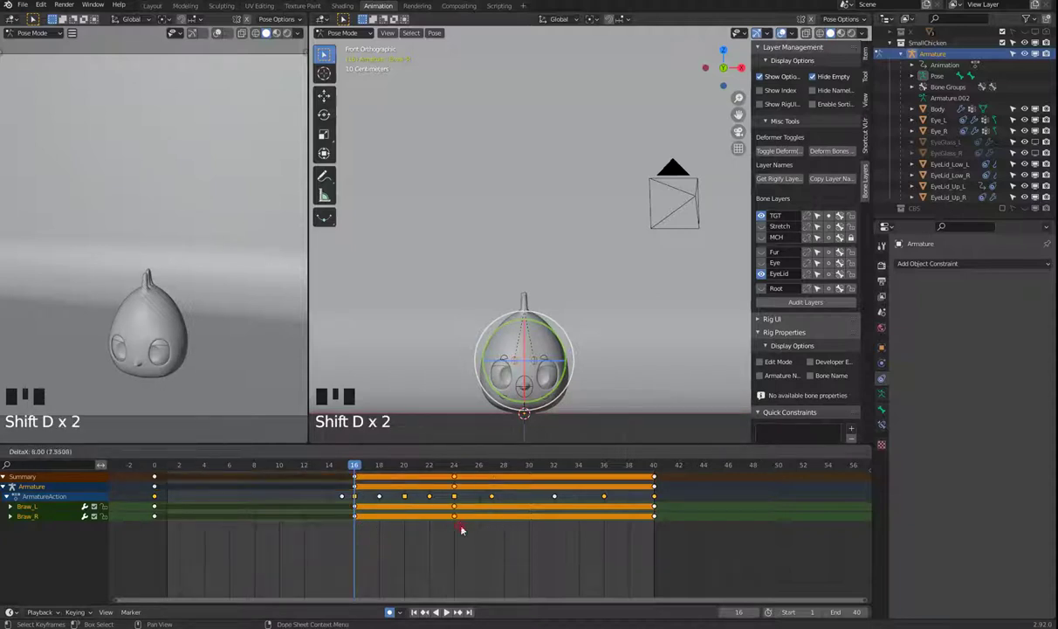
drag(370, 466, 535, 275)
drag(573, 336, 540, 227)
drag(489, 282, 535, 275)
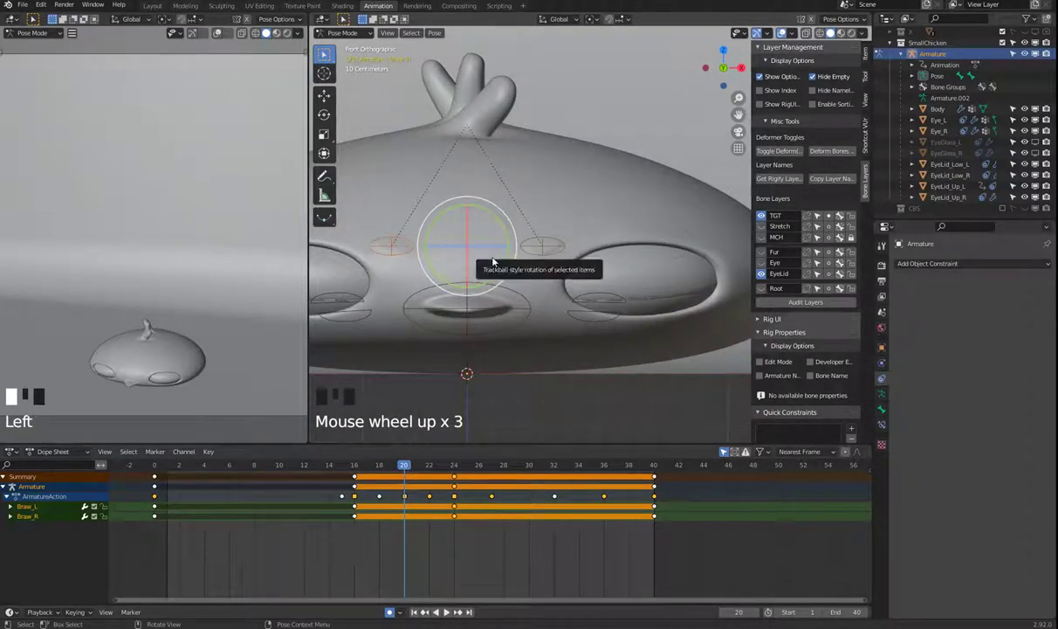
Reposition the left brow control at frame 20 from the front view, auto-keying the pose
key(g)
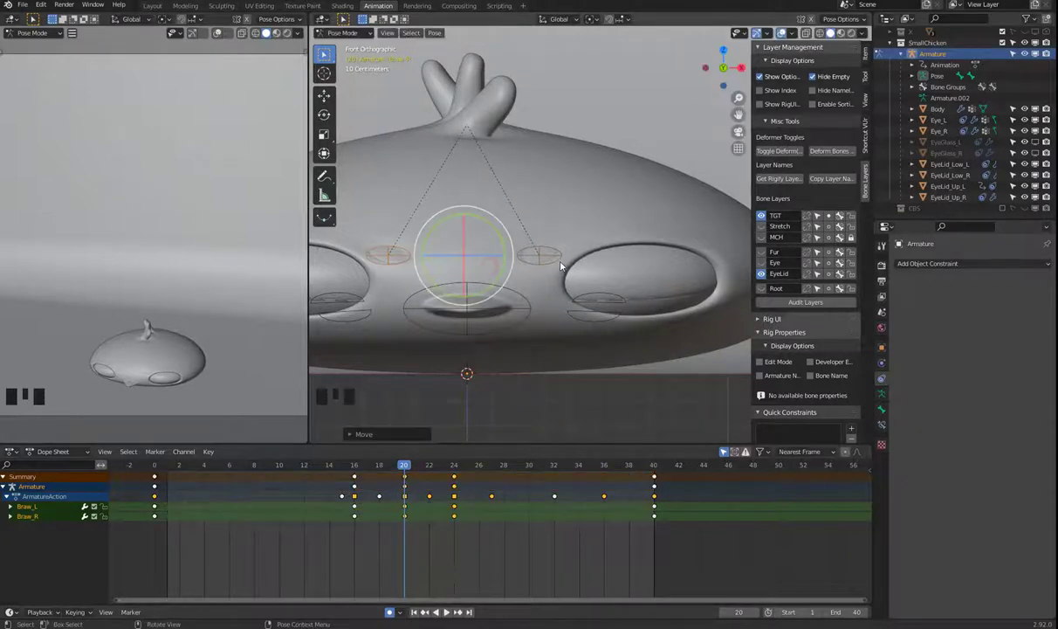
click(569, 261)
key(g)
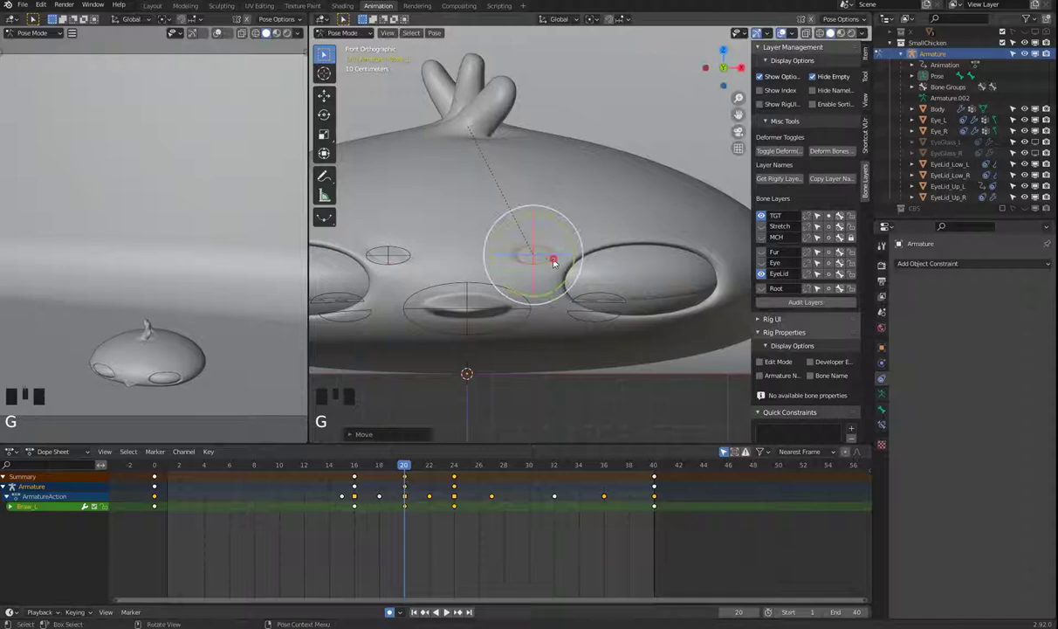
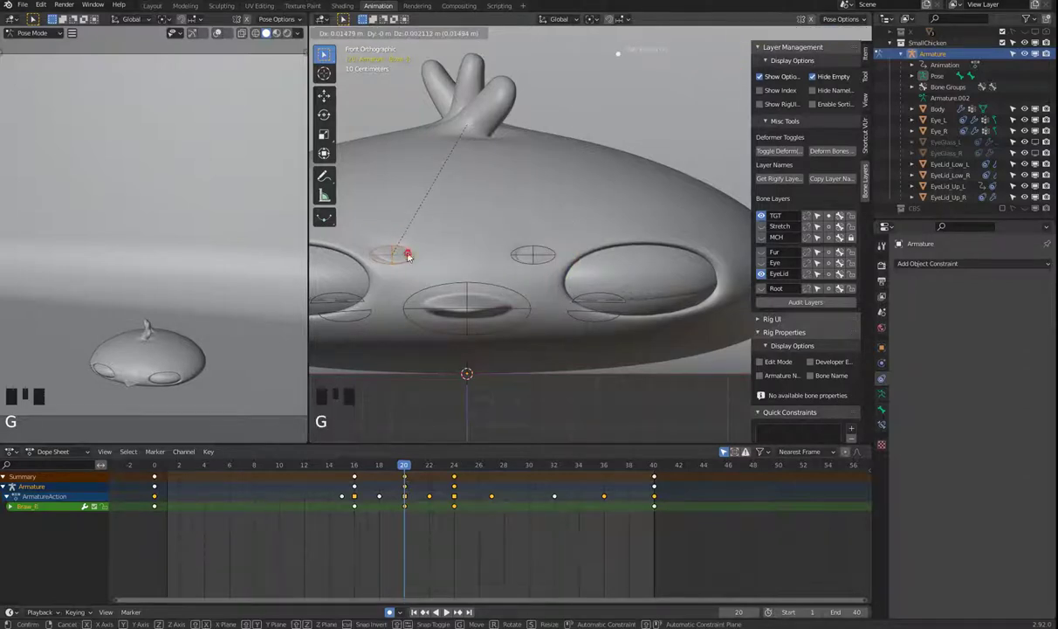
drag(489, 263, 460, 258)
Refine the right brow from the side view at frame 20, then scrub ahead to around frame 32
key(KP_3)
drag(475, 248, 508, 235)
drag(550, 258, 563, 232)
click(529, 220)
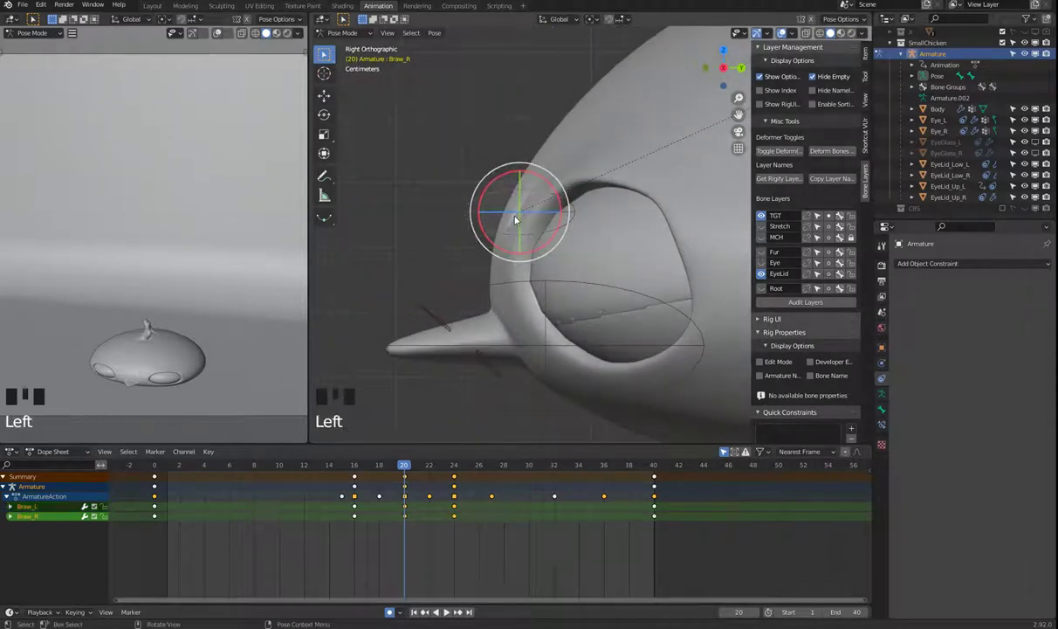
key(g)
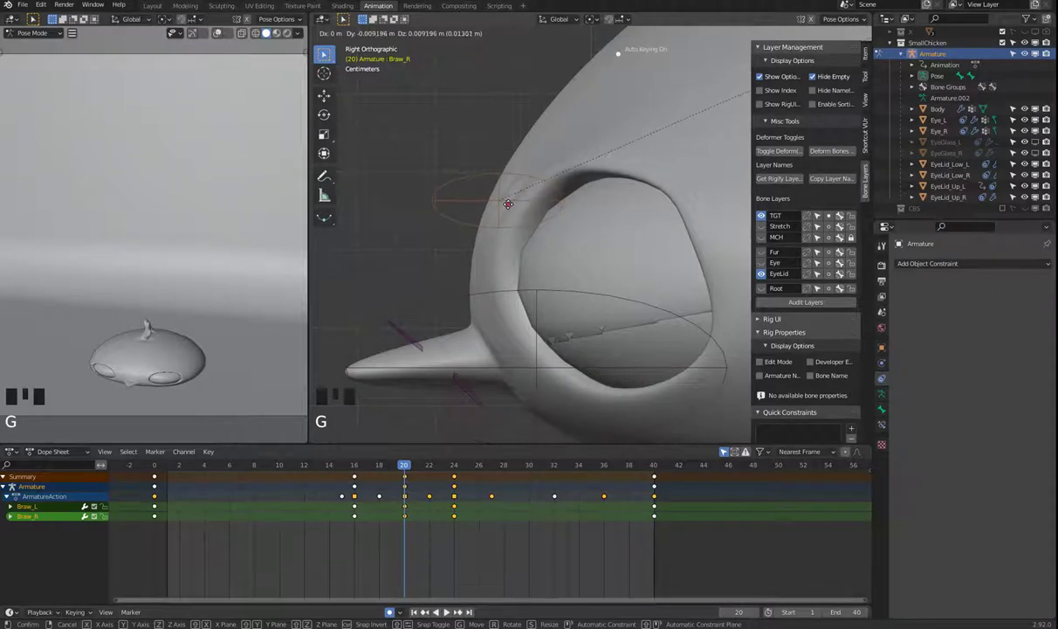
drag(398, 467, 634, 453)
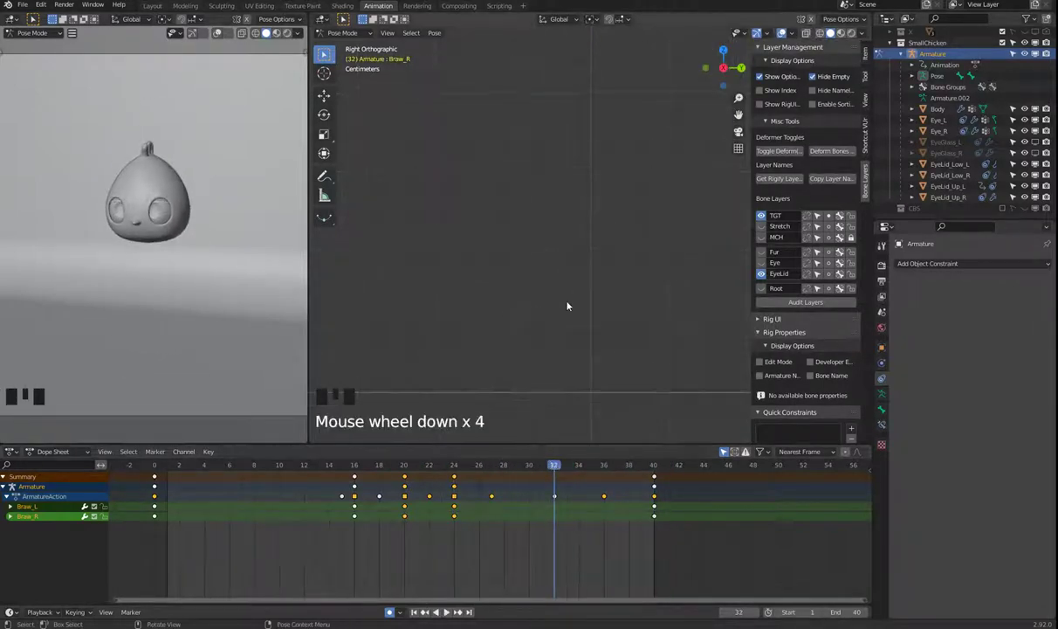
In front view at frame 32, move the left brow control into its new keyed pose
key(KP_1)
drag(600, 271, 563, 146)
drag(581, 249, 563, 255)
click(565, 268)
key(g)
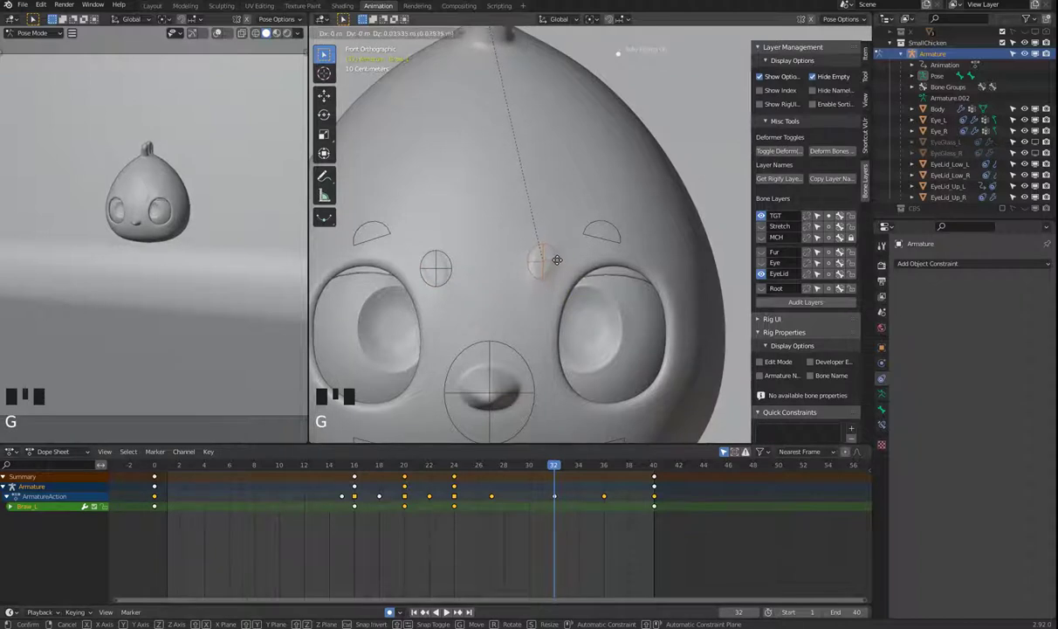
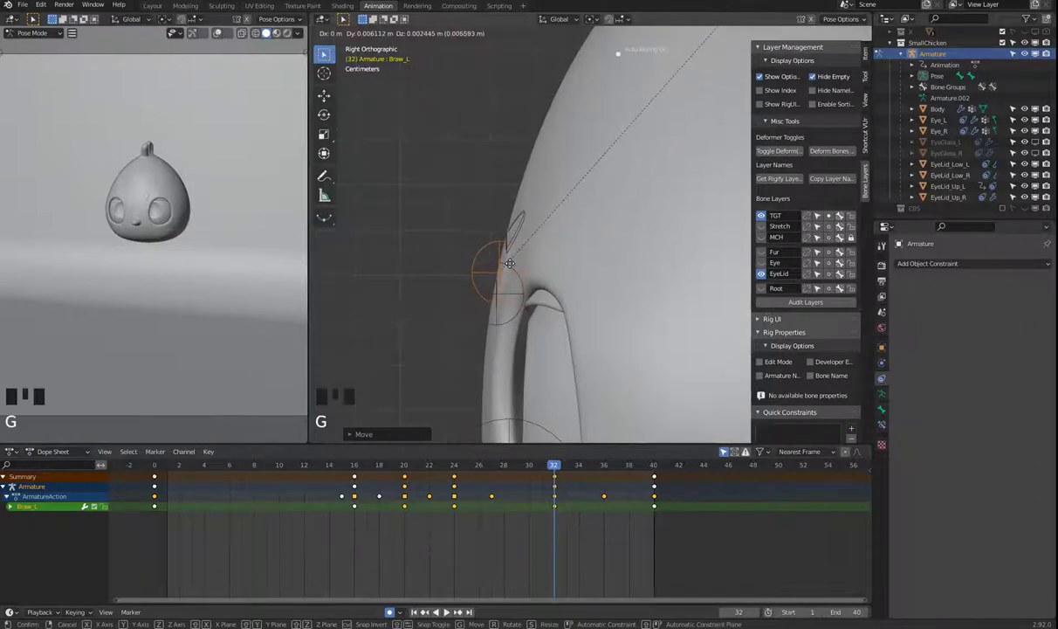
Pose the right brow at frame 32 from front and side views, auto-keying it
key(KP_1)
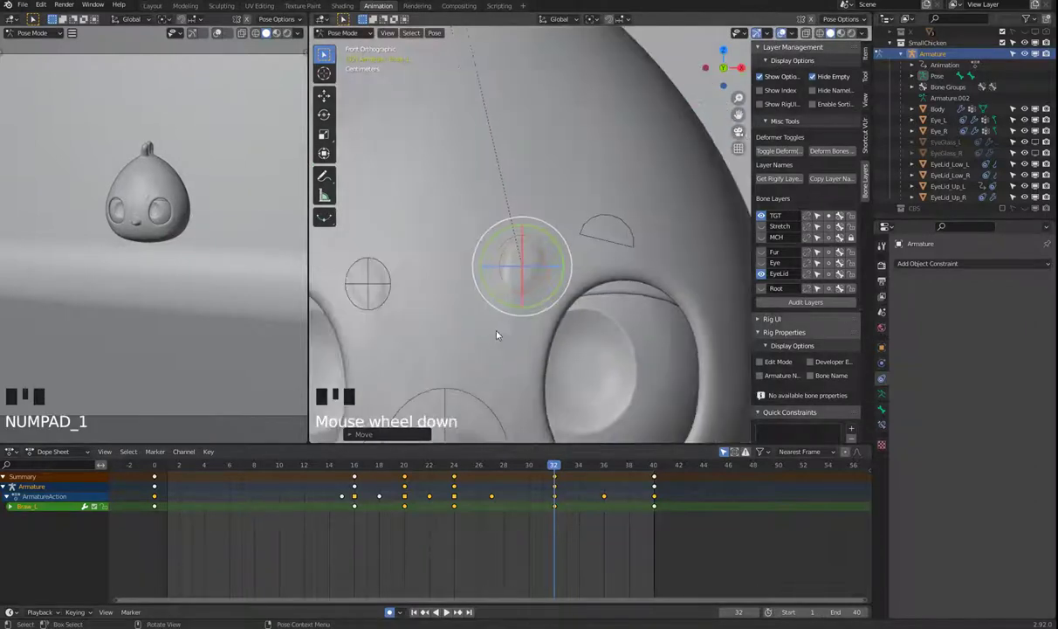
click(456, 272)
key(g)
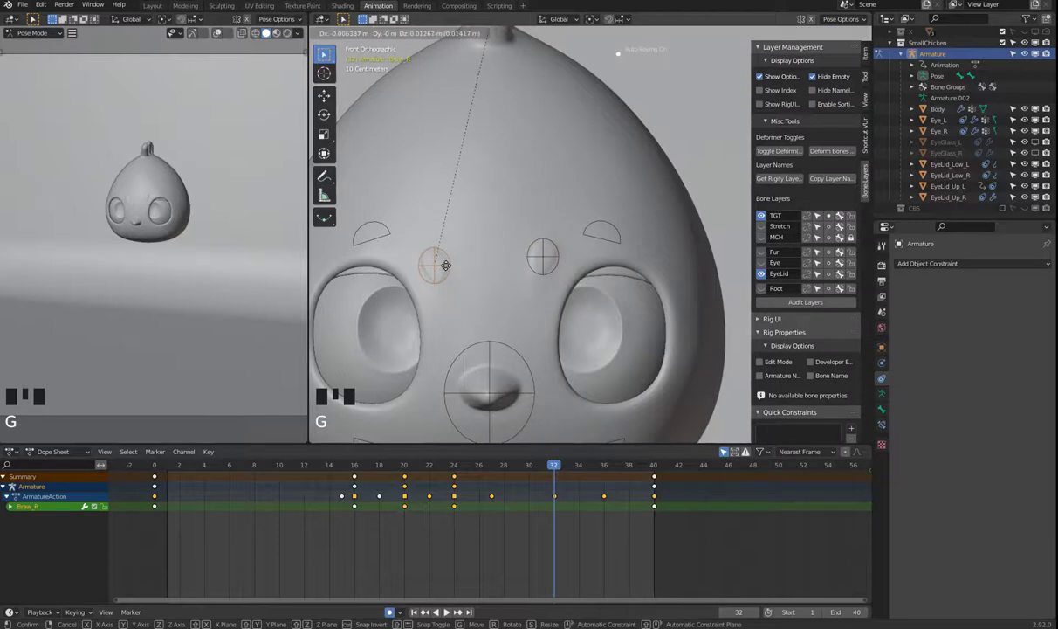
key(g)
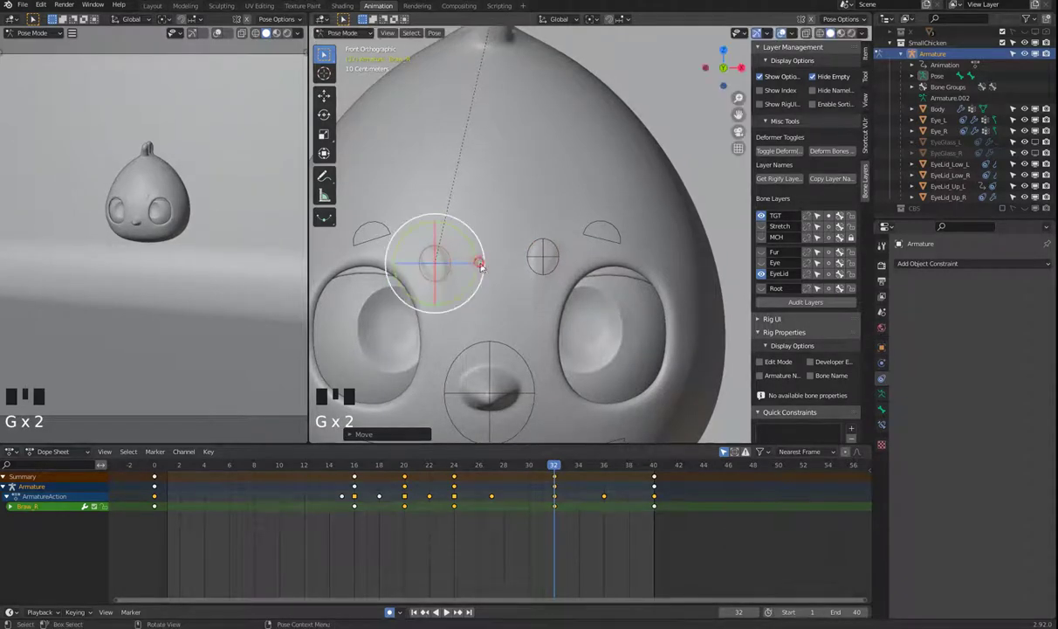
drag(560, 315, 522, 316)
key(KP_3)
key(g)
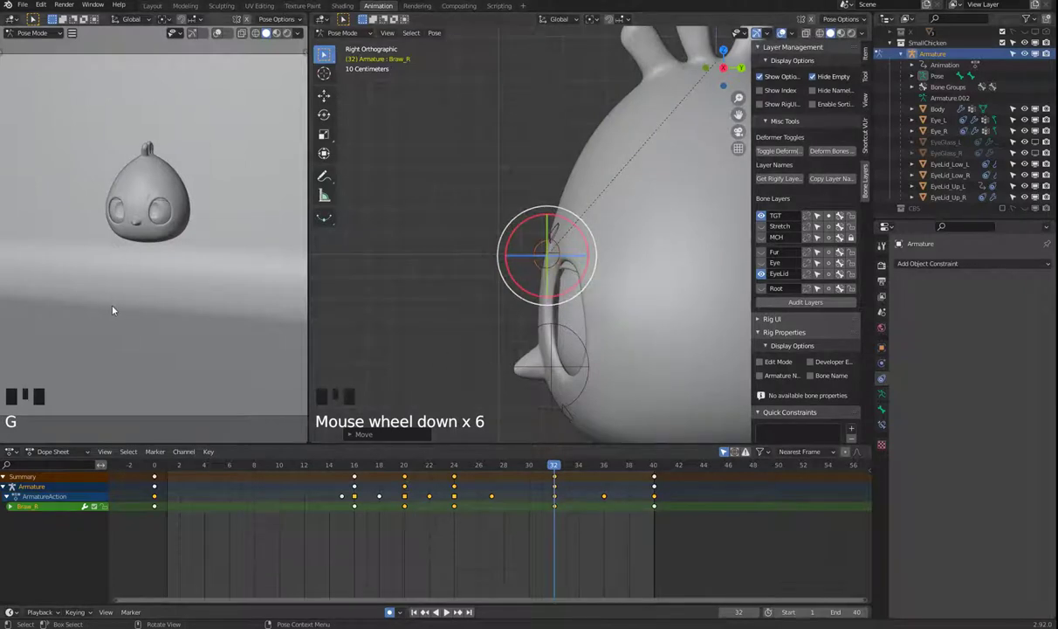
Play the animation back through the camera to check the brow motion, stopping near frame 35
drag(123, 307, 122, 307)
key(space)
key(space)
key(KP_0)
key(space)
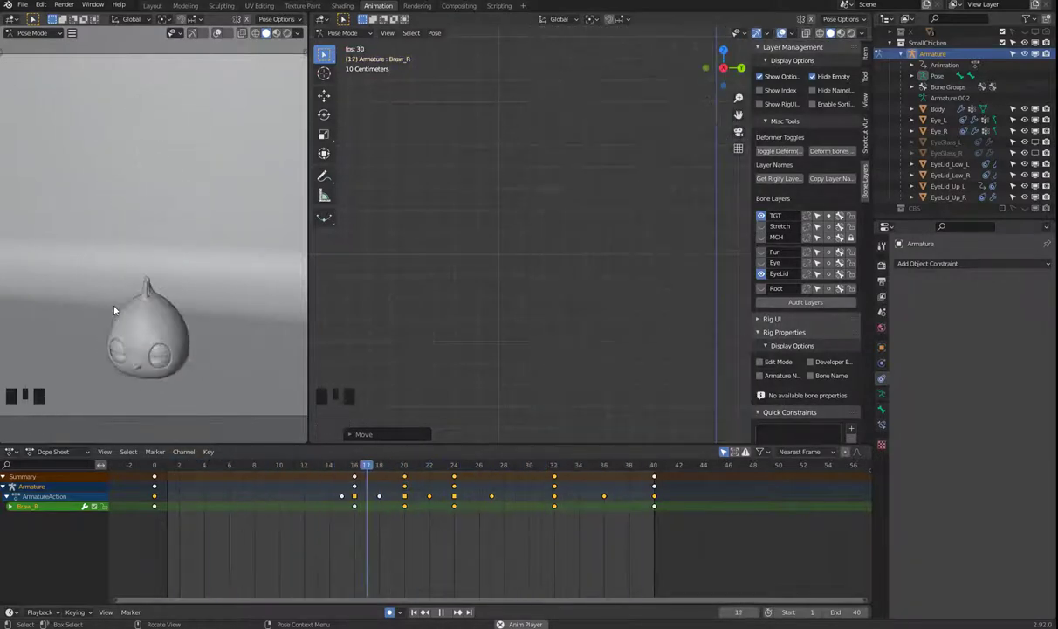
key(space)
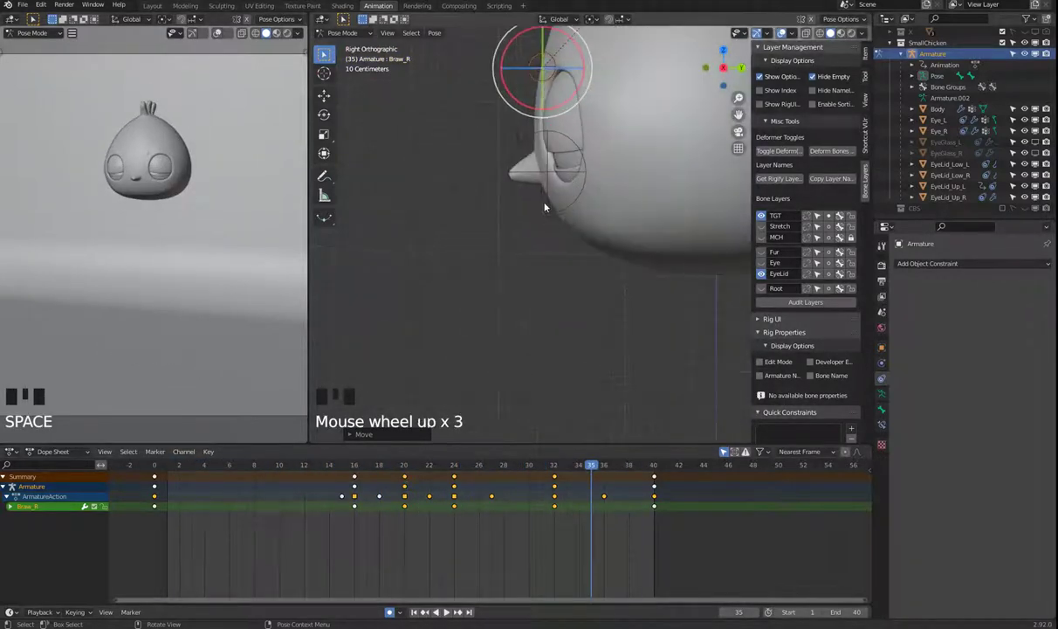
Select the chick's head control and key it, selecting its keyframes from frame 16 on
click(521, 191)
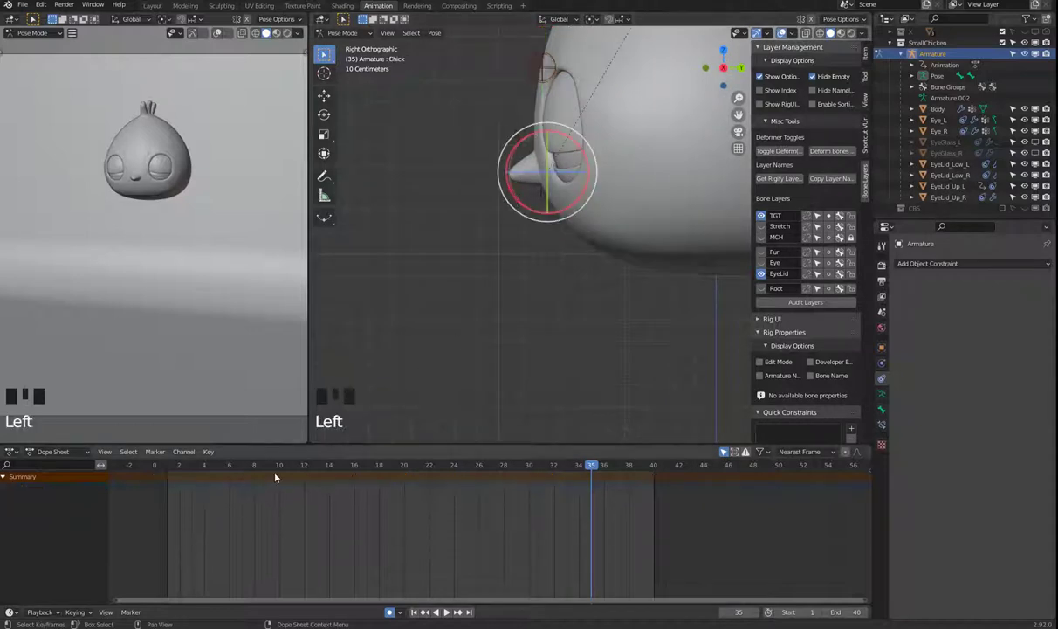
drag(415, 467, 565, 288)
key(l)
key(l)
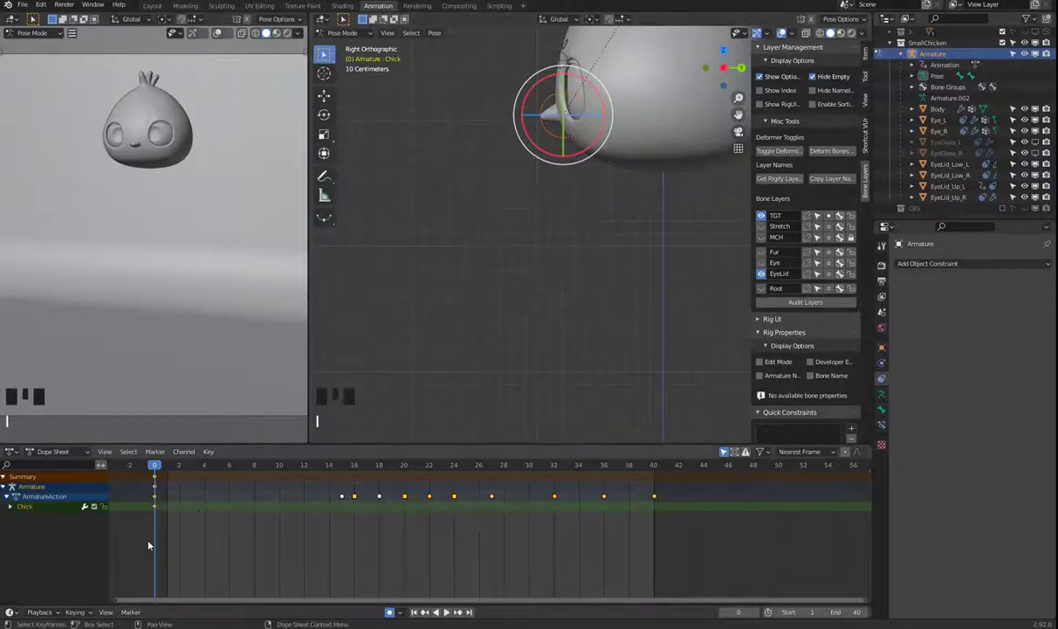
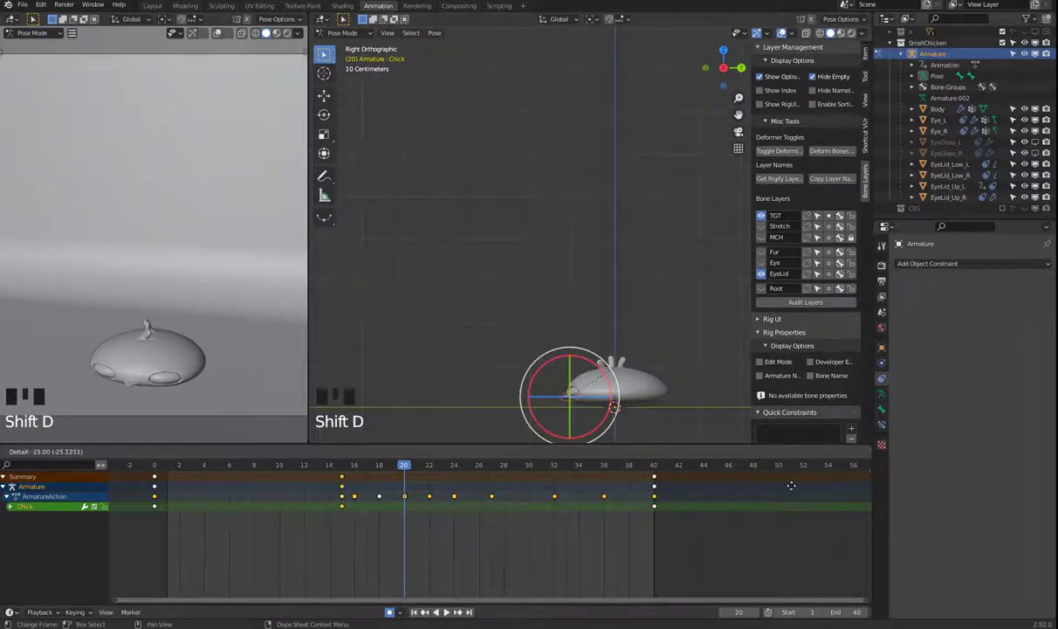
key(shift+d)
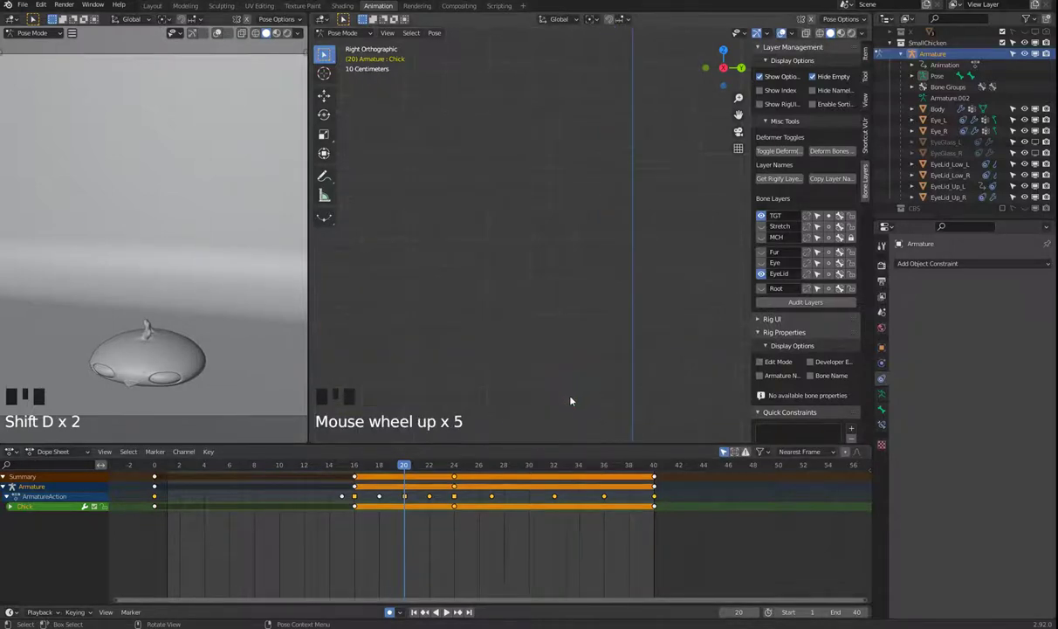
Scale the beak bone into a long point and key the stretched pose at frame 20
drag(582, 261, 569, 275)
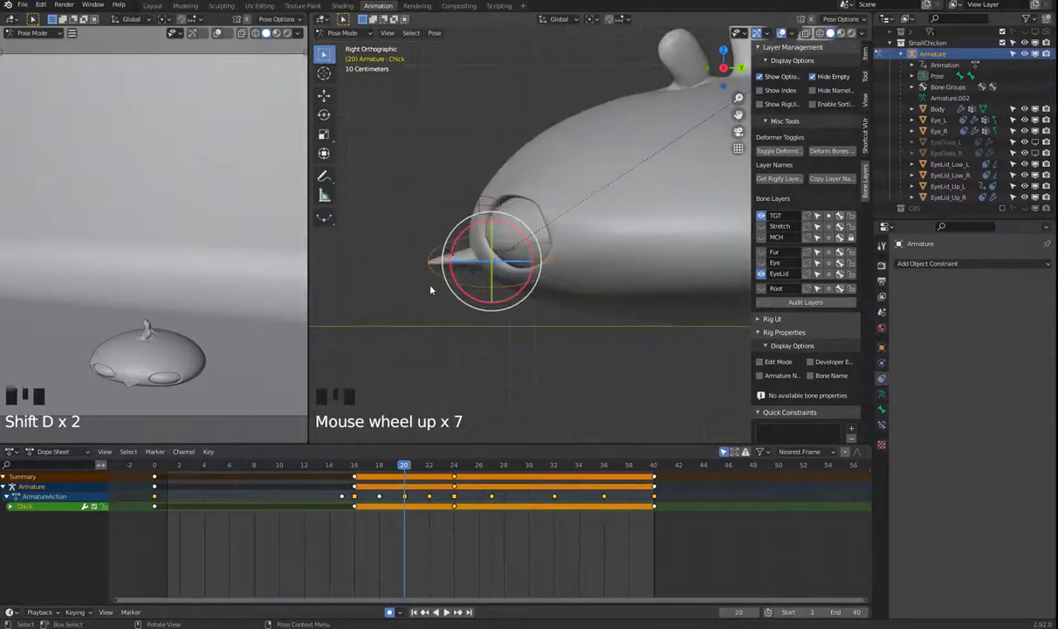
drag(373, 465, 404, 471)
middle_click(479, 327)
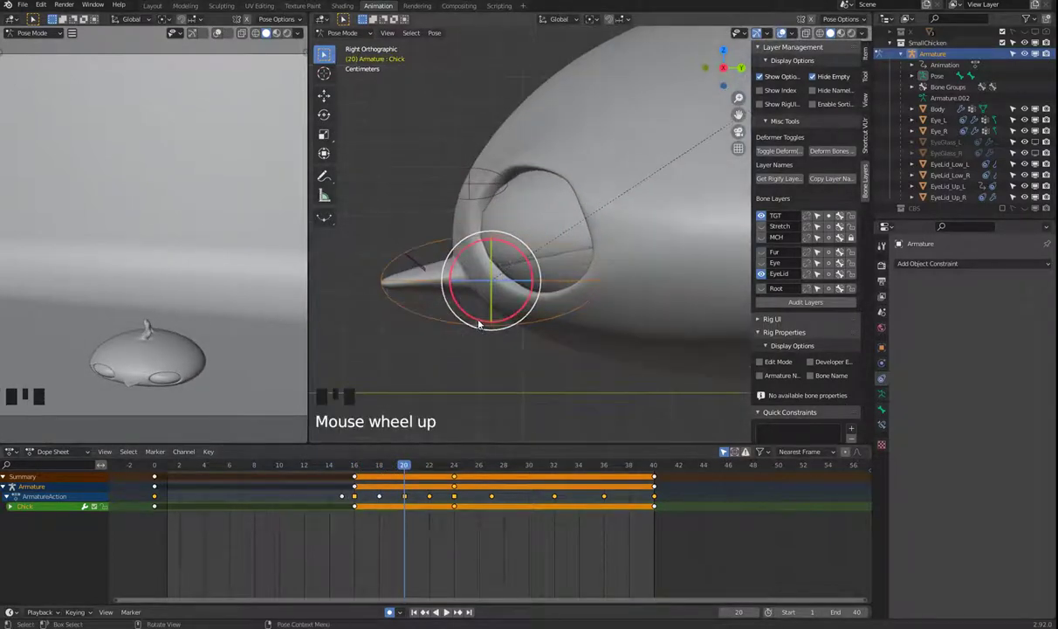
key(s)
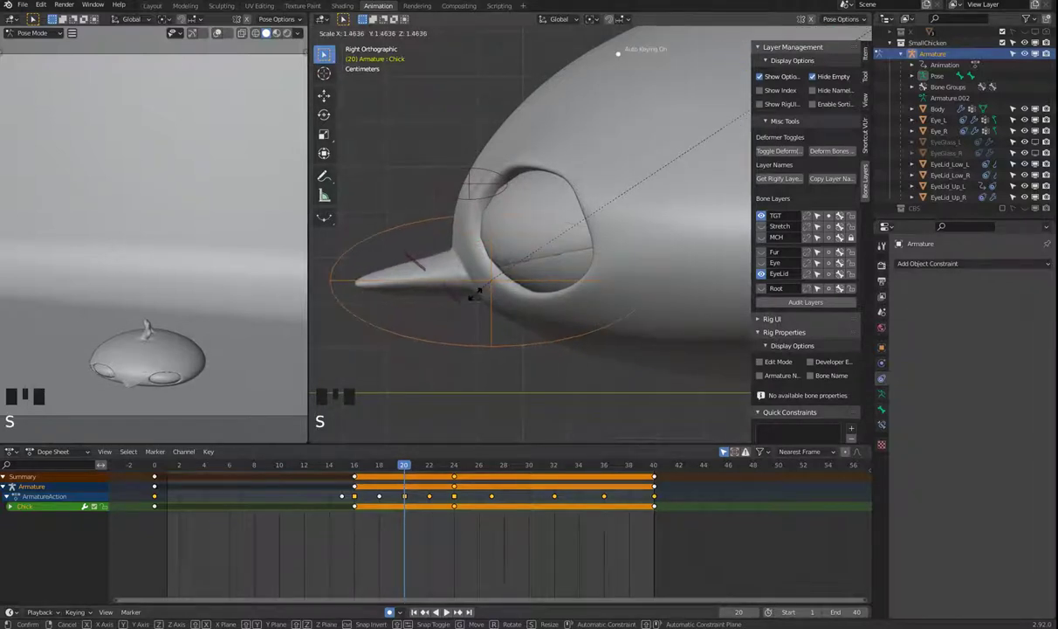
key(g)
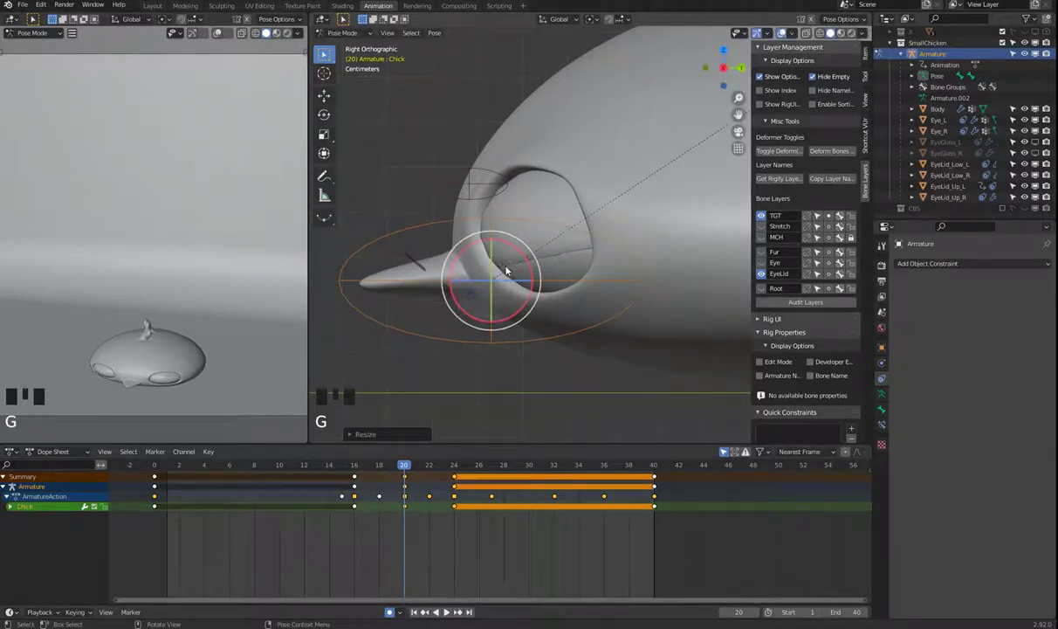
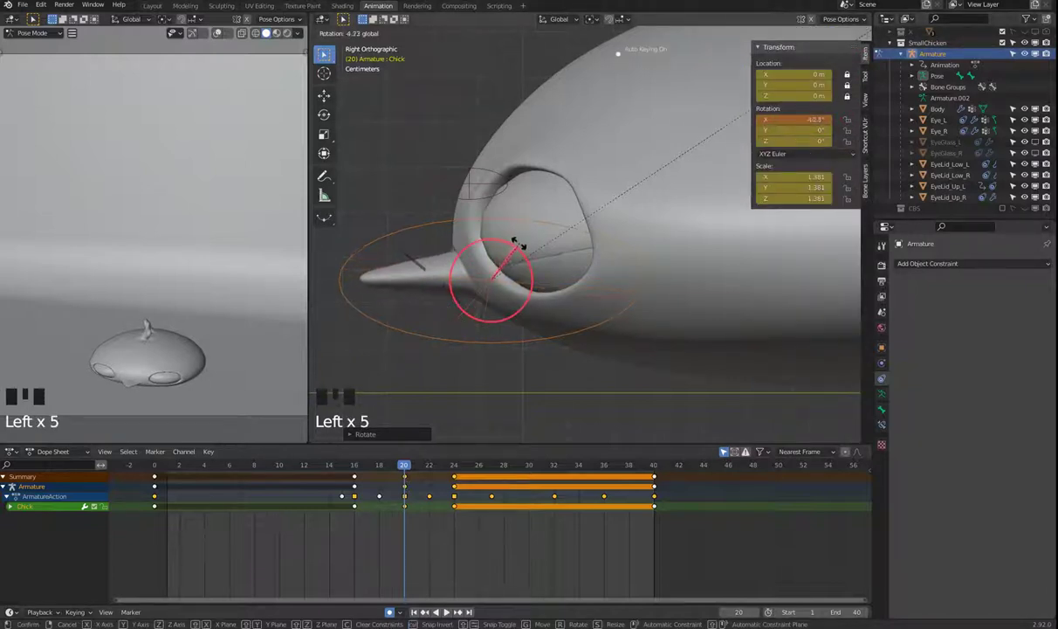
Fine-tune the beak's tilt and stretch it further along its length at frame 20
drag(392, 472, 436, 479)
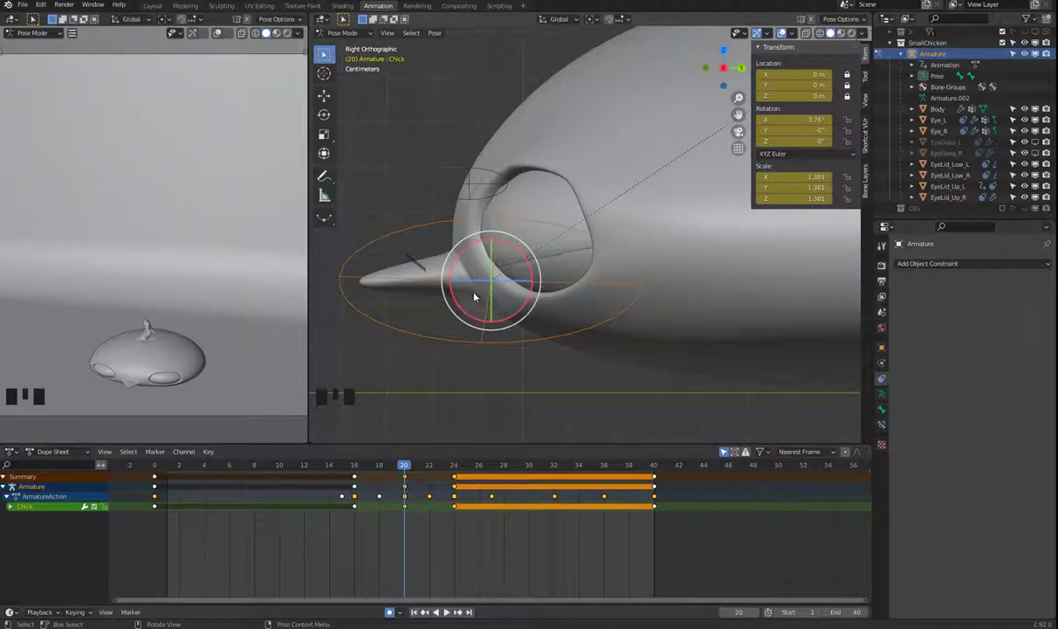
key(s)
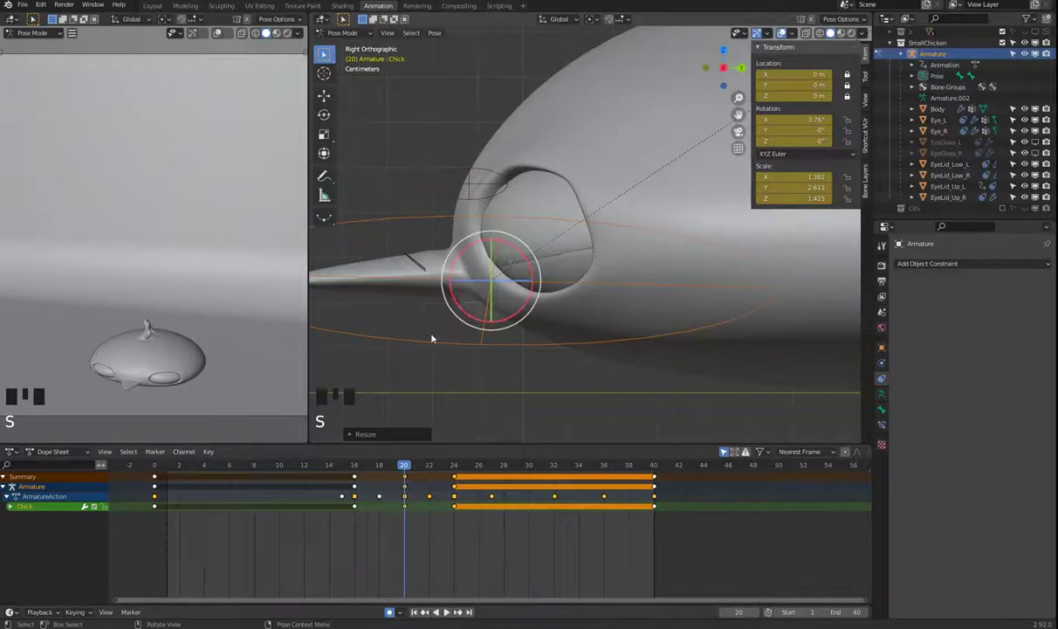
Play the stretched-beak animation, then scrub the playhead to frame 27
key(space)
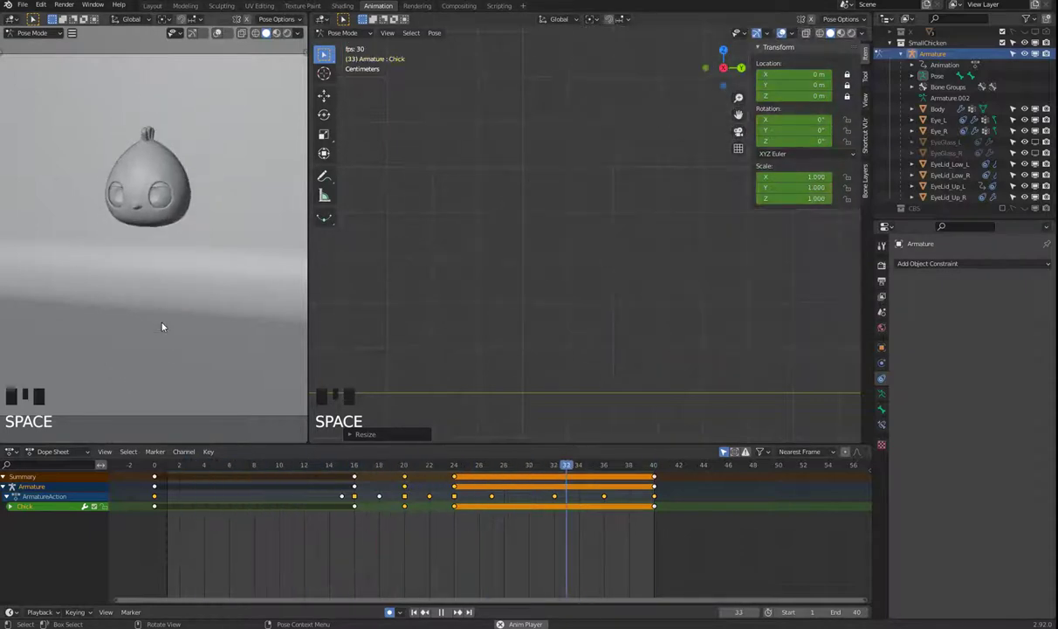
drag(352, 469, 453, 480)
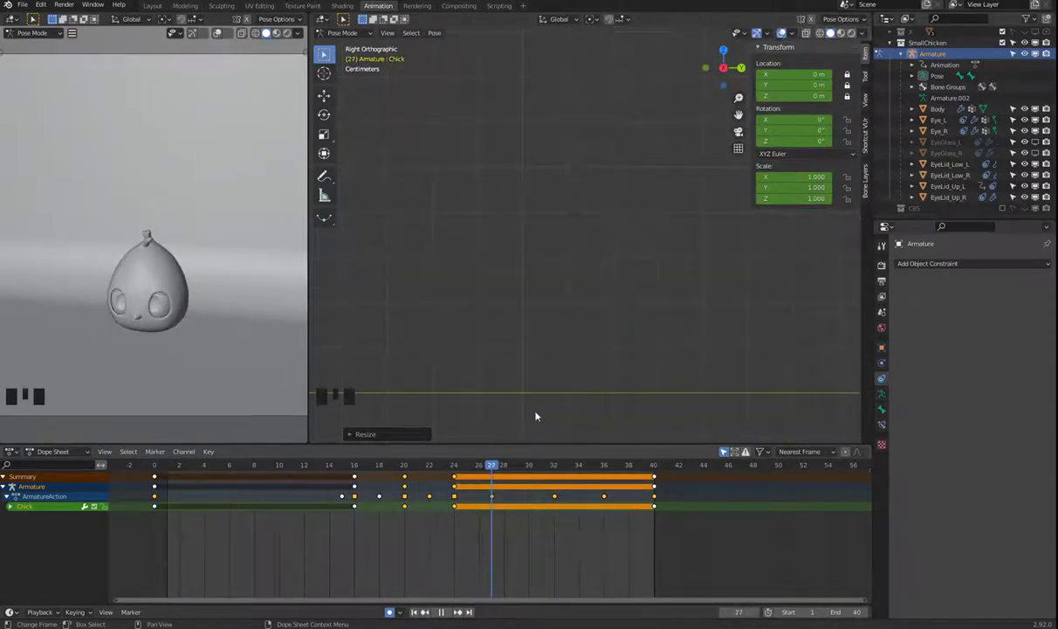
Tilt the beak bone upward to about 9° at frame 27 and keyframe that pose
drag(597, 195, 602, 119)
drag(596, 256, 616, 215)
click(616, 215)
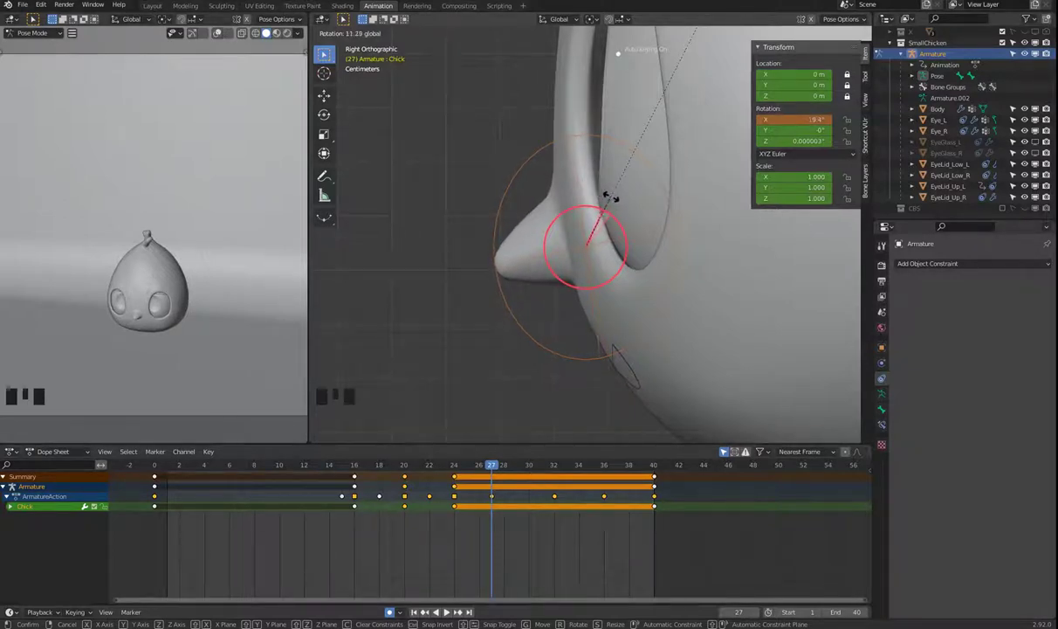
key(g)
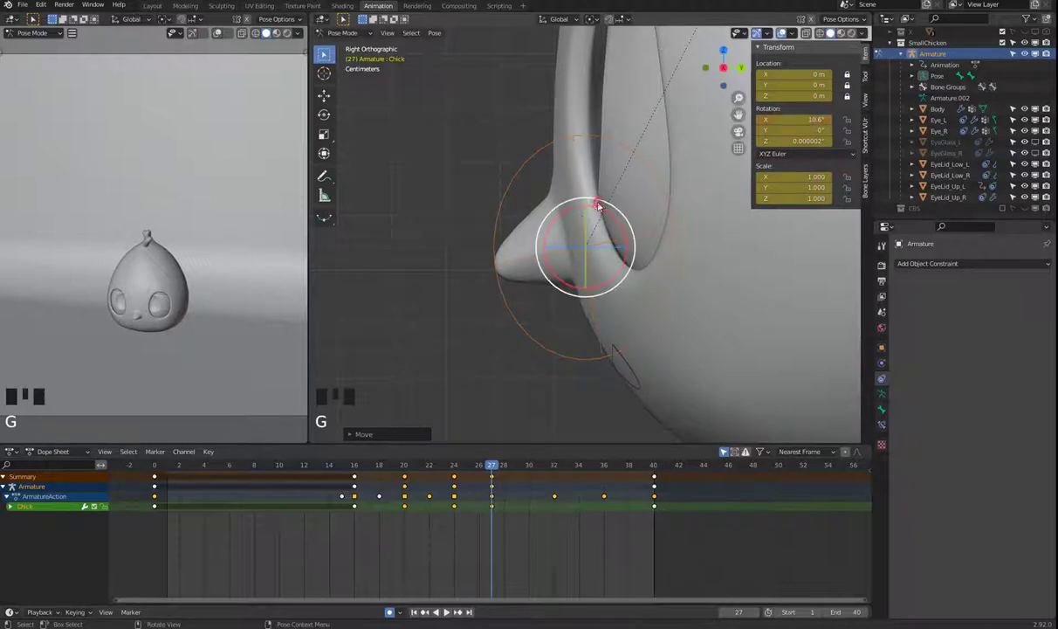
key(g)
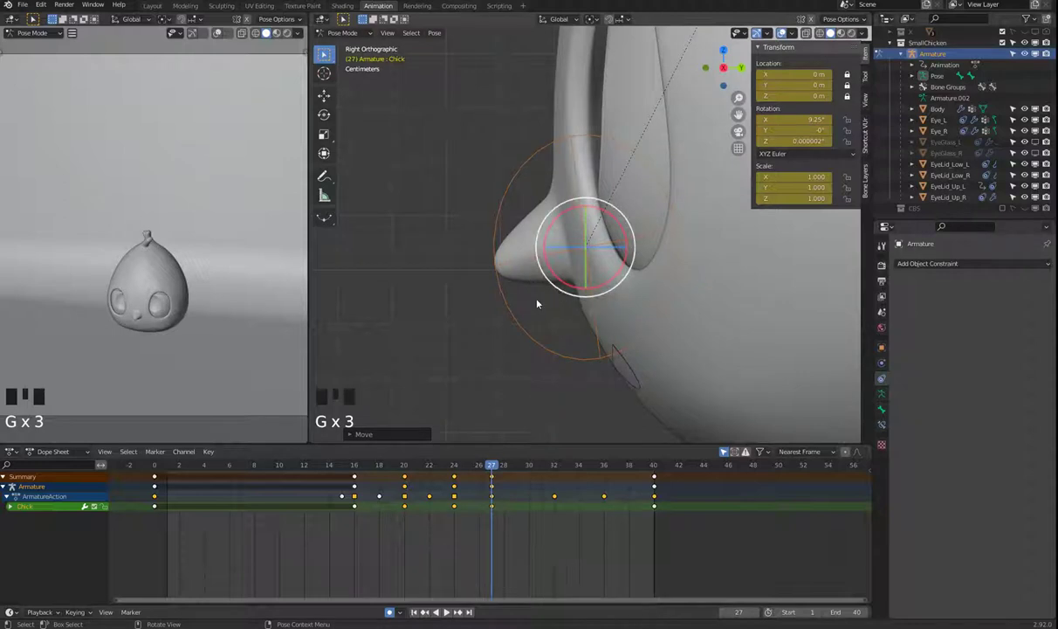
At frame 8, give the beak bone a slight 2° upward tilt, key it, and start playback
drag(490, 461, 291, 467)
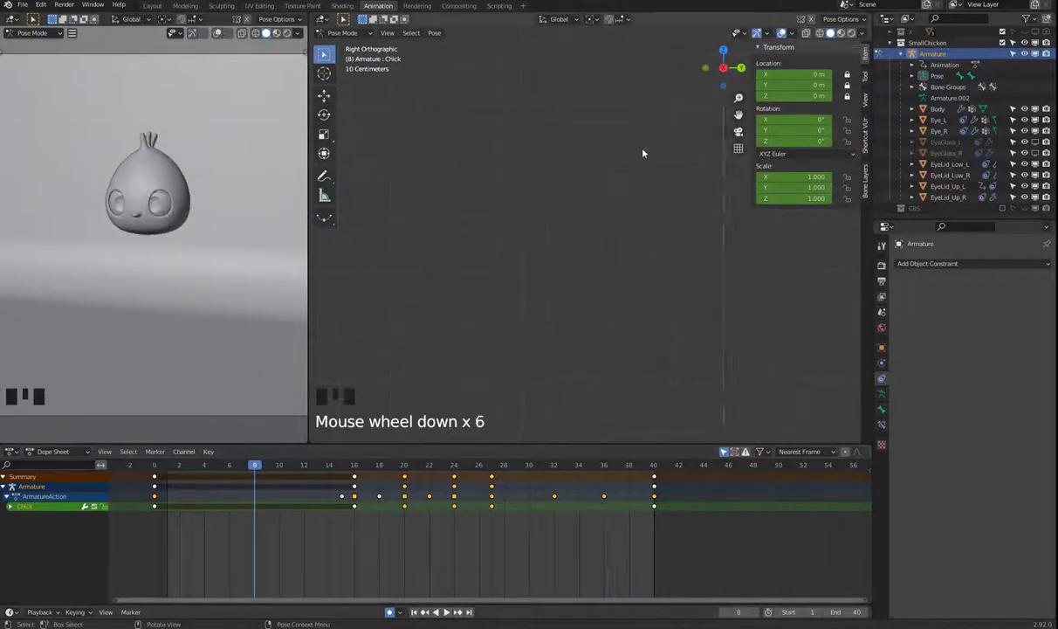
drag(620, 255, 596, 228)
click(630, 193)
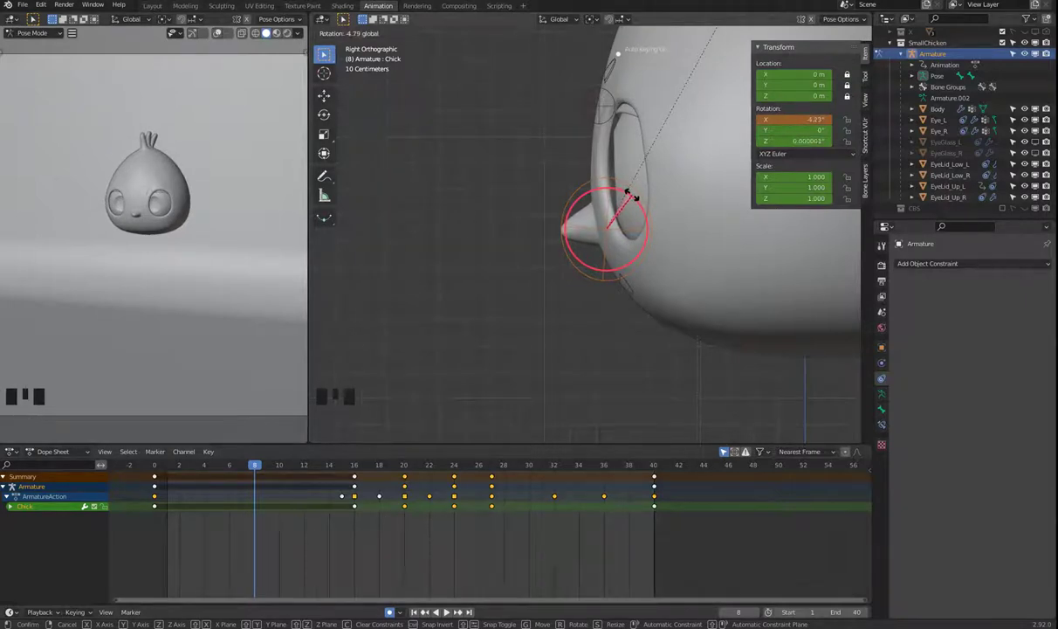
key(space)
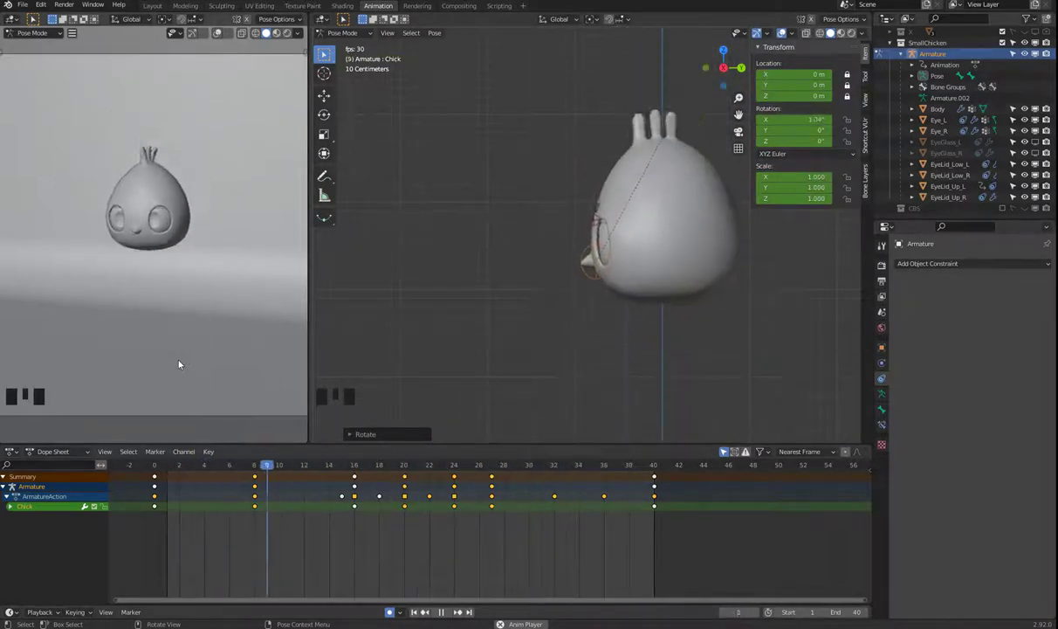
Stop at frame 20 and rescale the beak along its Y length to about 3.9, softening the stretch
key(space)
drag(372, 466, 597, 368)
drag(604, 293, 597, 246)
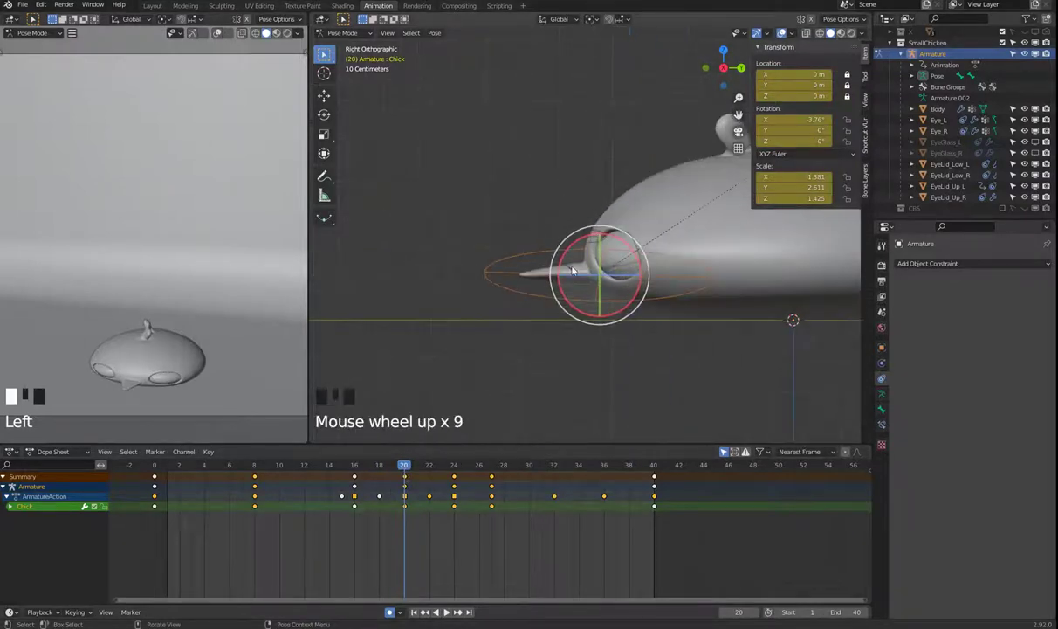
click(538, 298)
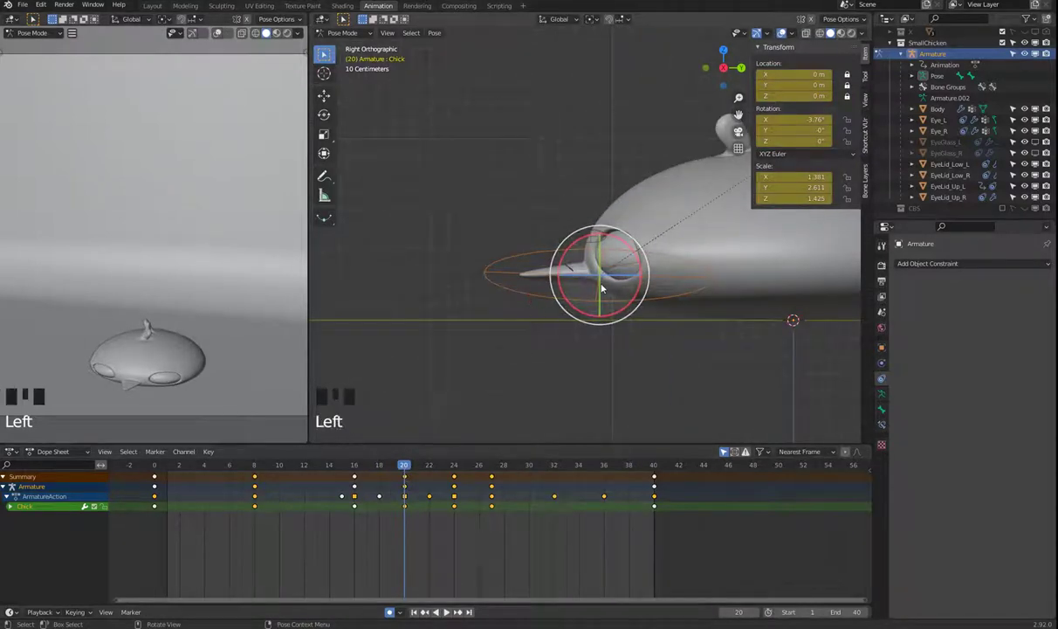
key(g)
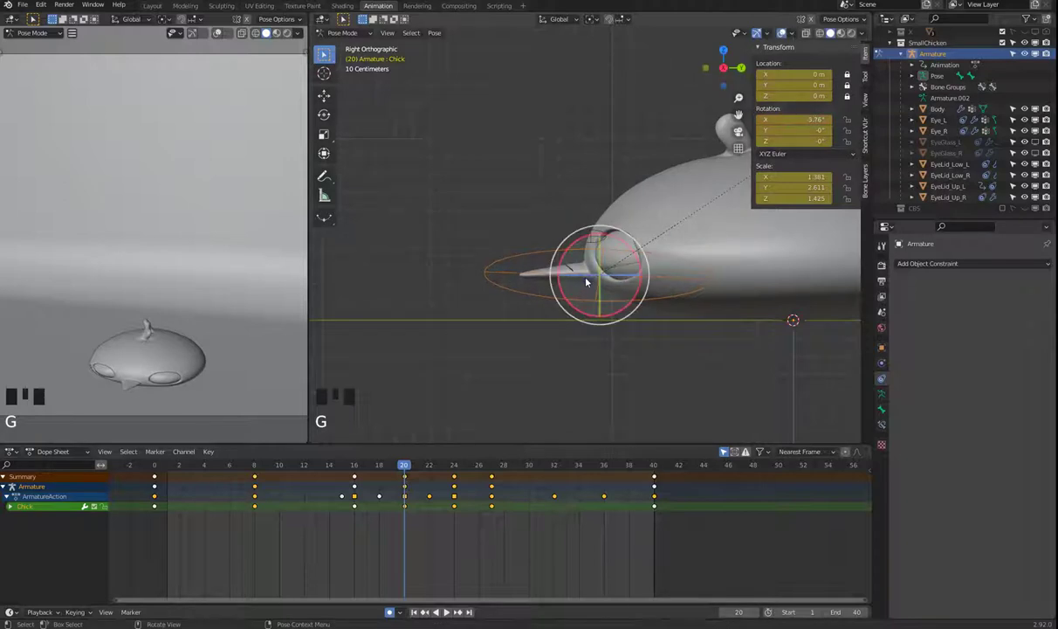
key(s)
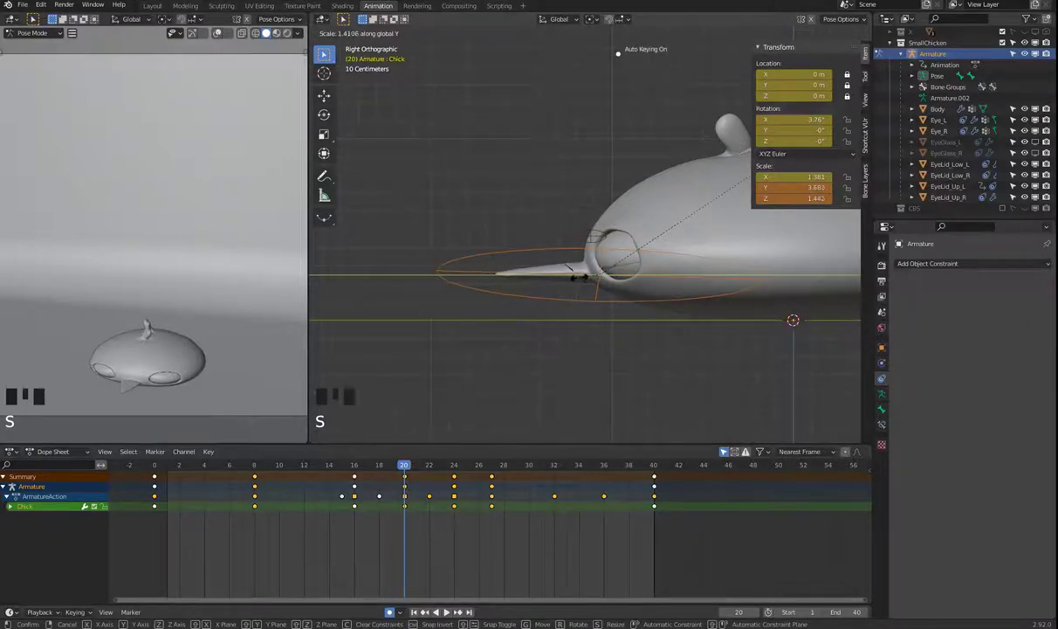
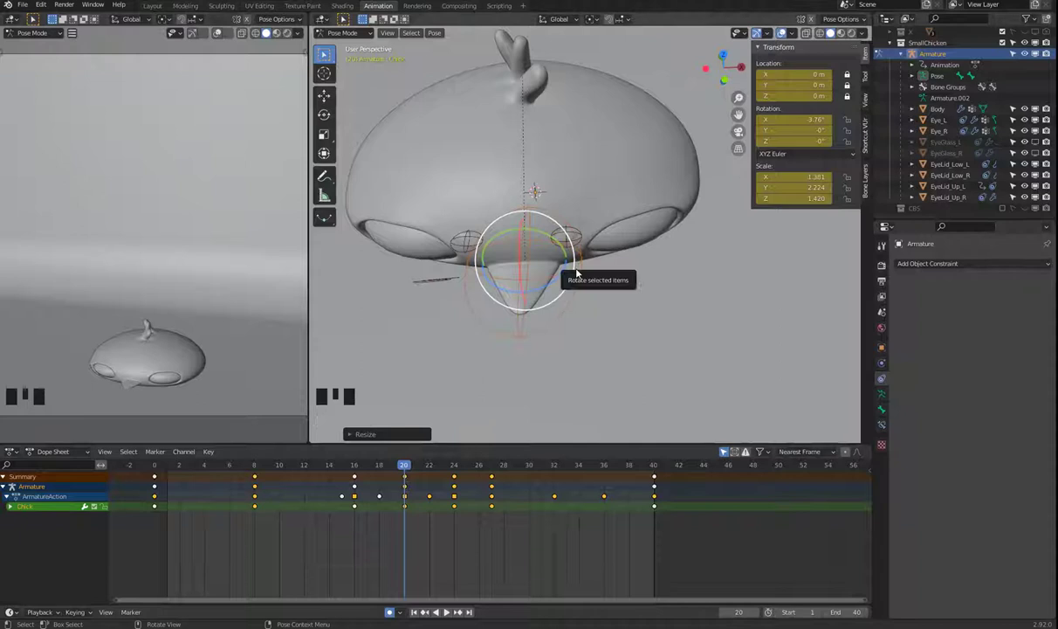
key(s)
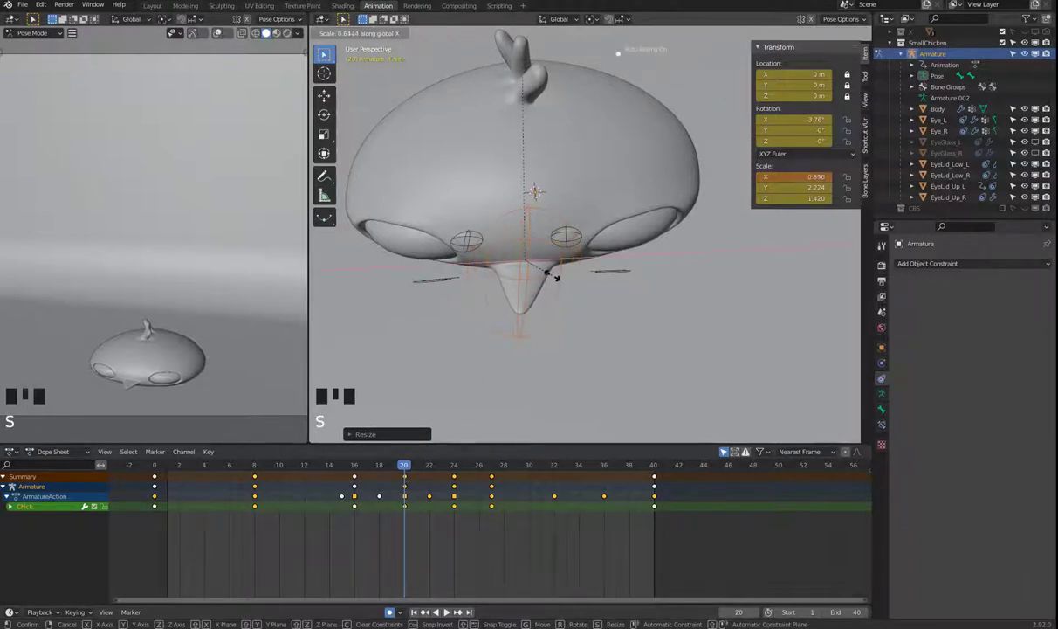
key(space)
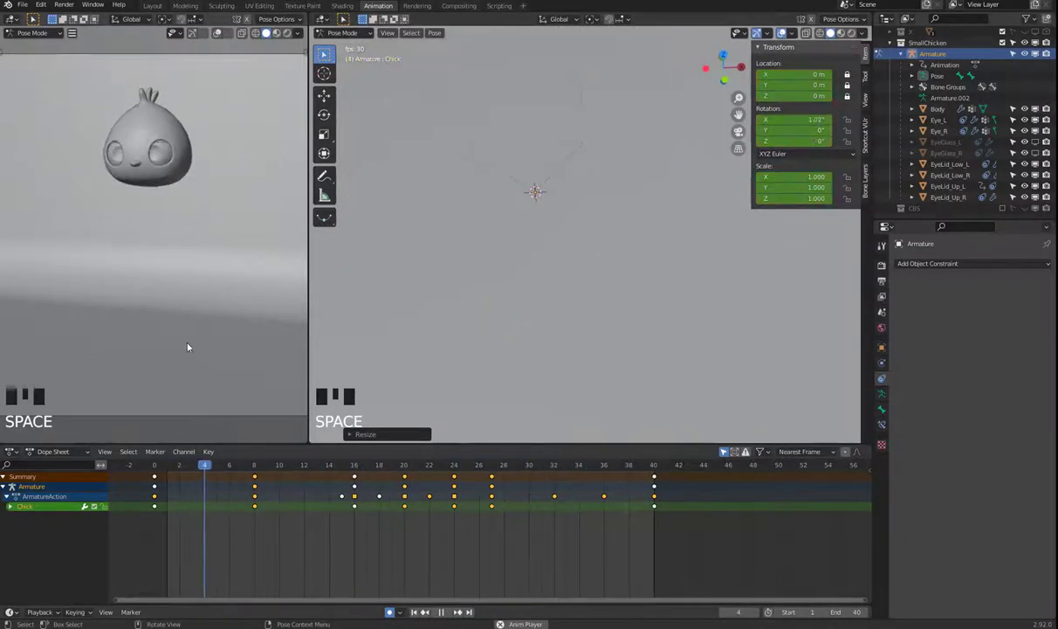
key(space)
drag(364, 468, 572, 270)
key(ctrl+z)
key(ctrl+z)
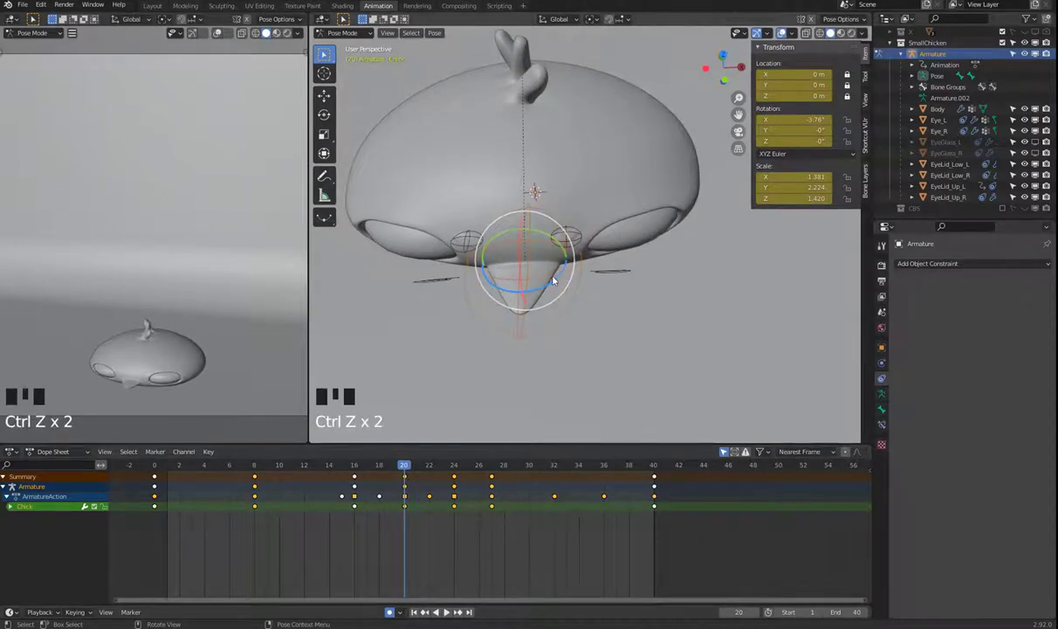
Play the chick's beak animation while orbiting the viewport to review the stretch from the side
drag(590, 318, 511, 288)
key(space)
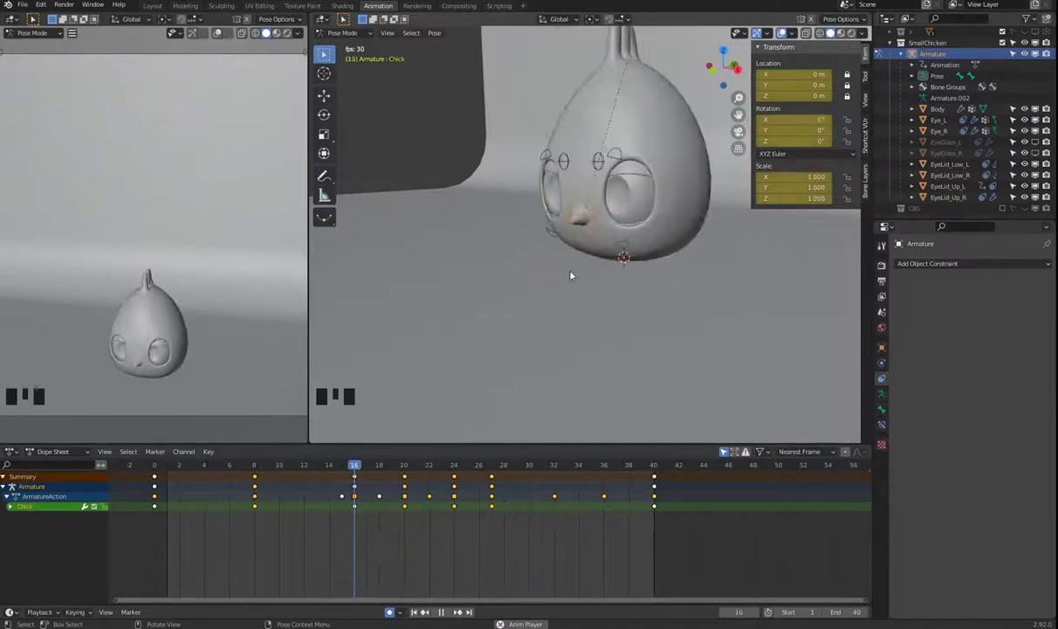
scroll(down, 3)
drag(648, 237, 609, 322)
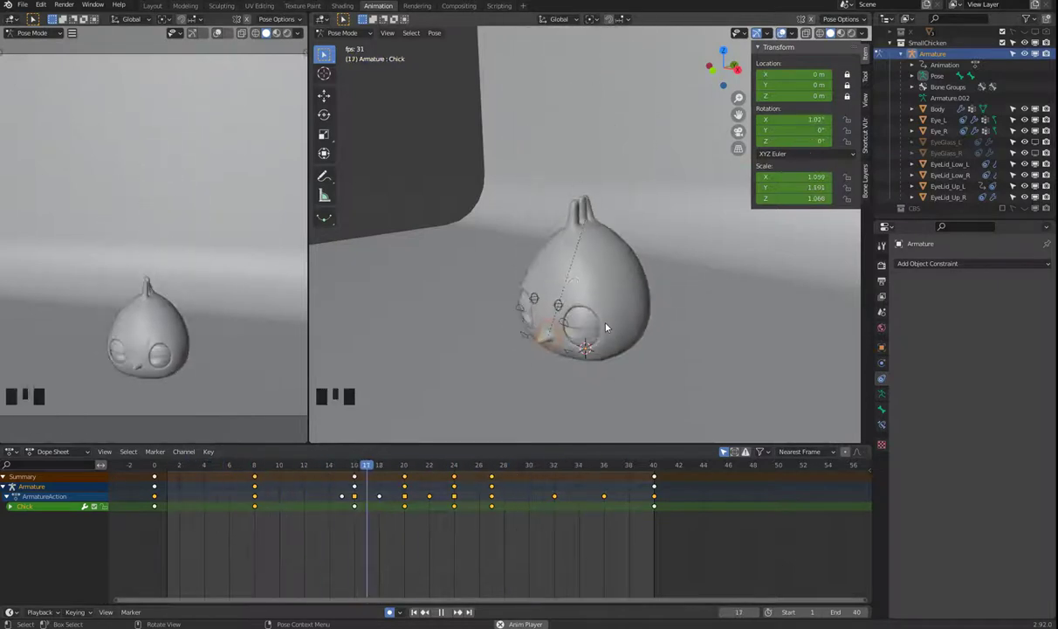